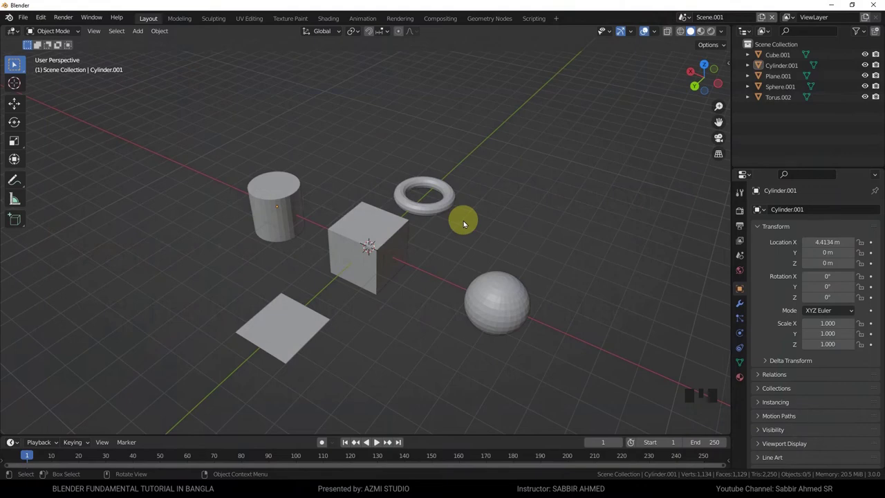
# Orbit around the five-object demo scene and select the cube
pyautogui.scroll(3)
pyautogui.moveTo(408, 250); pyautogui.dragTo(431, 246)
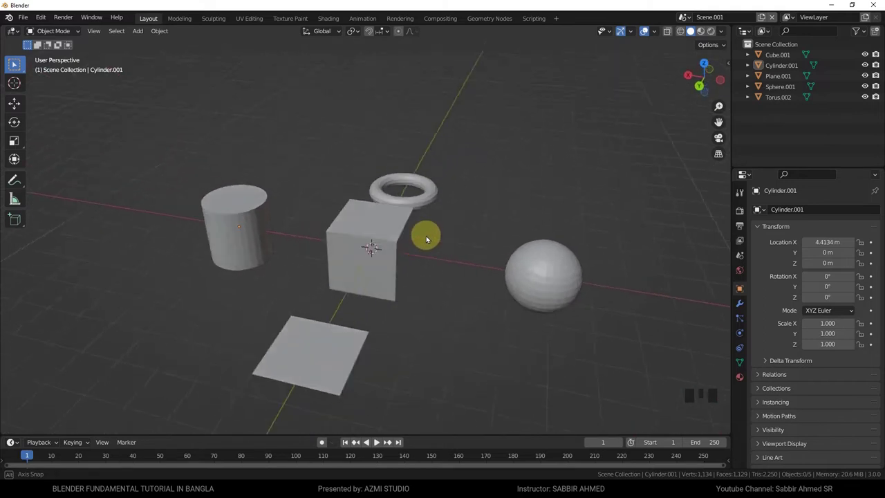
pyautogui.click(396, 251)
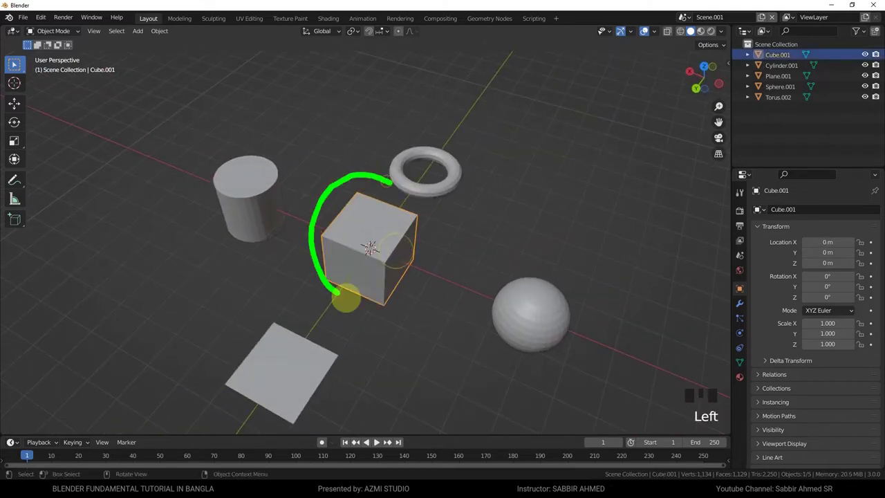
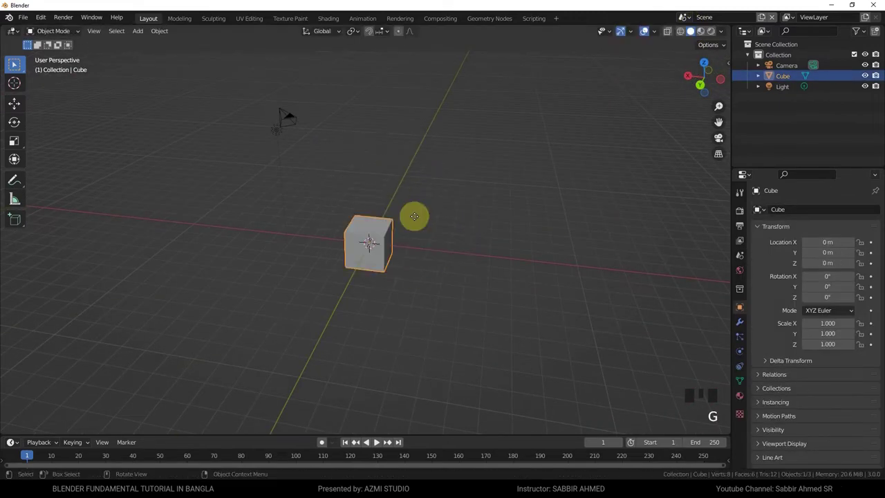
# Orbit around the cube and start adding a UV sphere at the scene centre
pyautogui.moveTo(366, 267); pyautogui.dragTo(442, 277)
pyautogui.scroll(3)
pyautogui.moveTo(443, 277); pyautogui.dragTo(312, 187)
pyautogui.moveTo(143, 31); pyautogui.dragTo(245, 42)
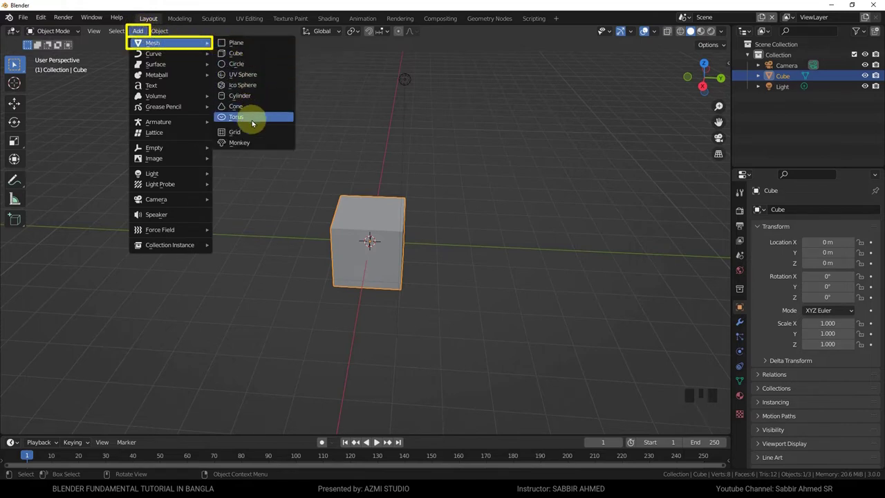
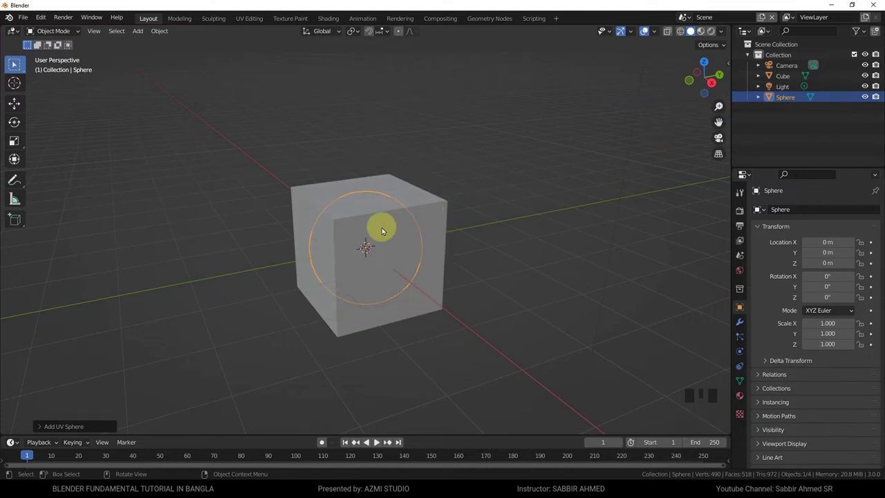
pyautogui.moveTo(457, 208); pyautogui.dragTo(420, 305)
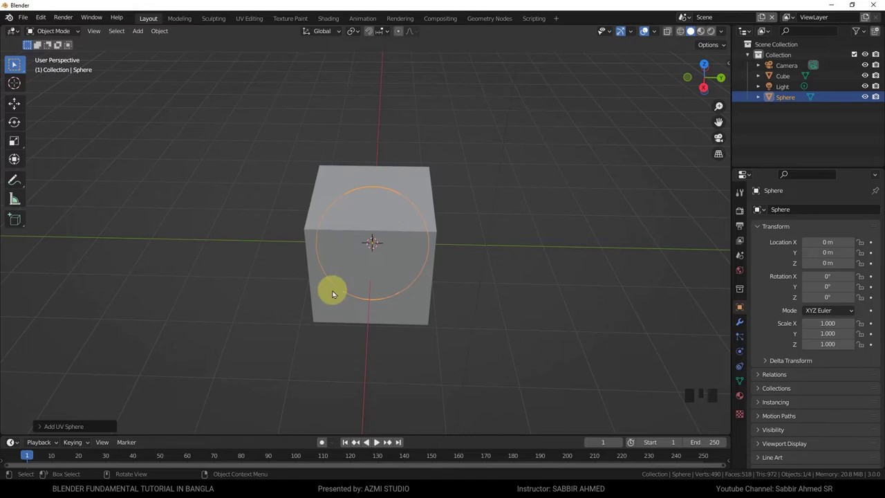
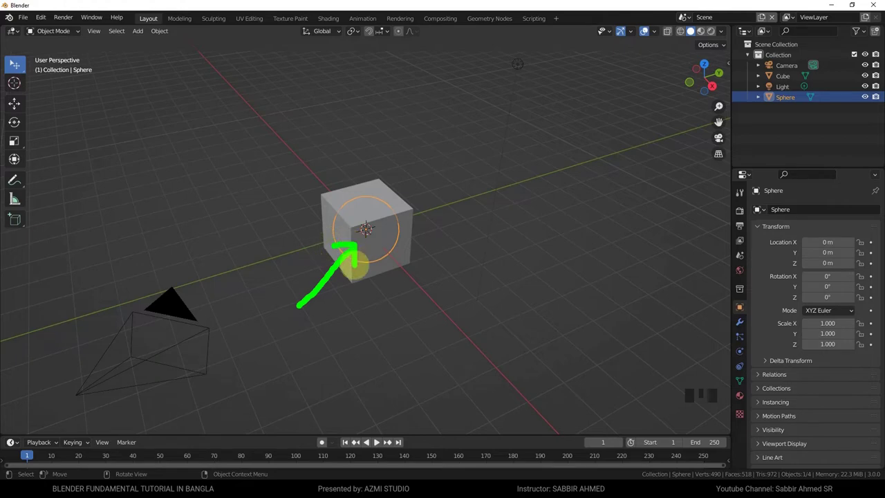
pyautogui.click(352, 315)
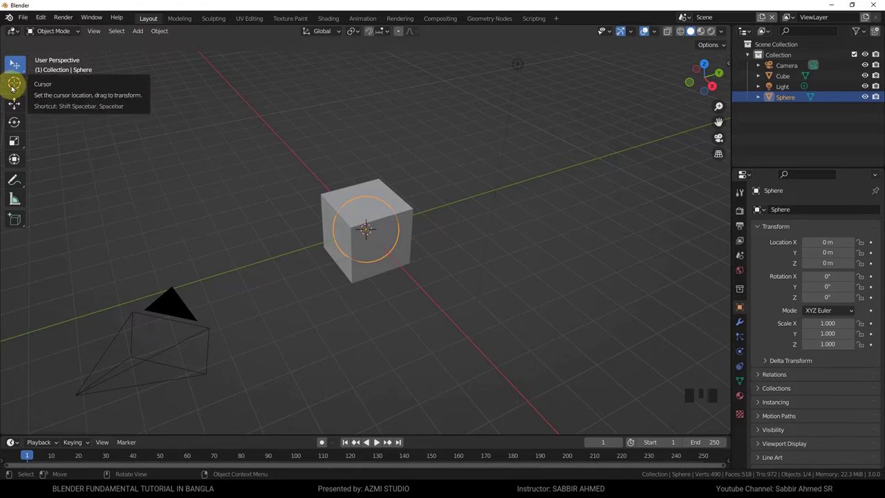
# Place the 3D cursor up-left of the cube for the ico sphere, then move it to the cube's right
pyautogui.moveTo(22, 85); pyautogui.dragTo(197, 144)
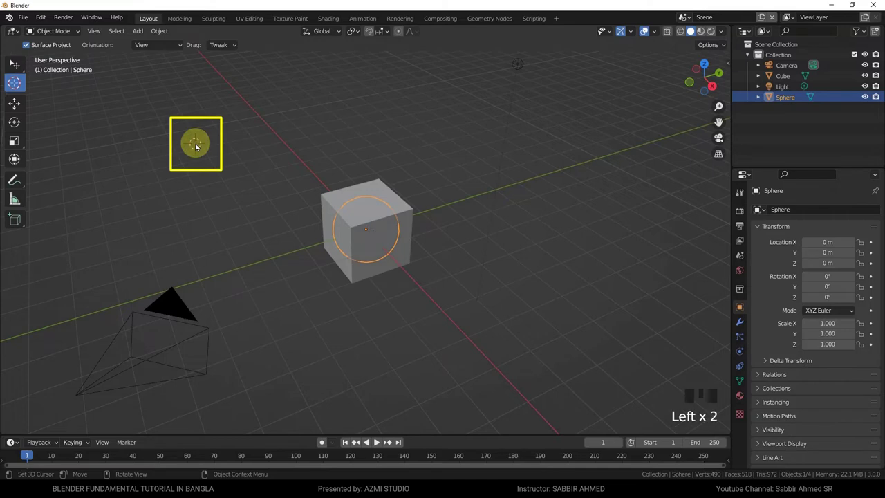
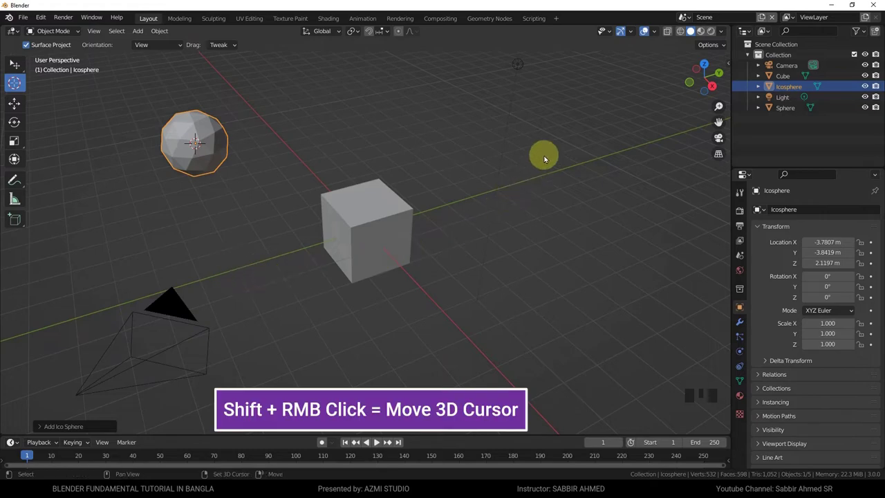
pyautogui.rightClick(555, 150)
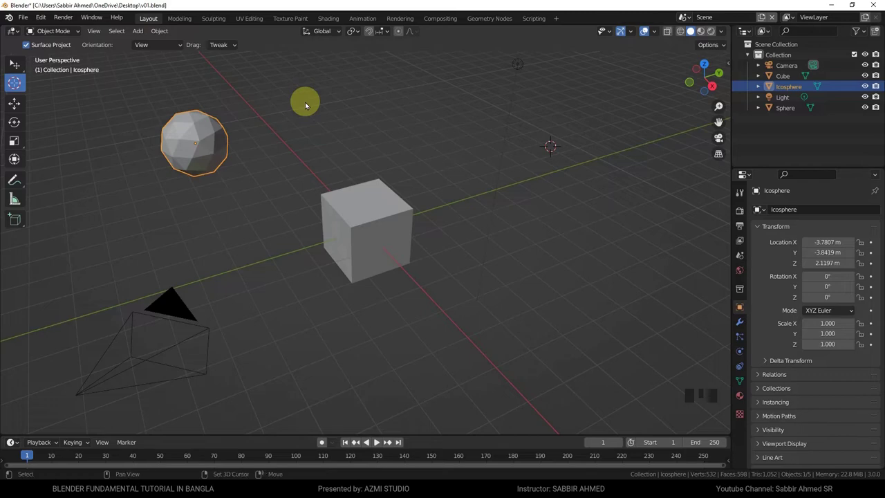
# Add a torus at the 3D cursor via Shift+A, then return to the Select tool
pyautogui.press('shift+a')
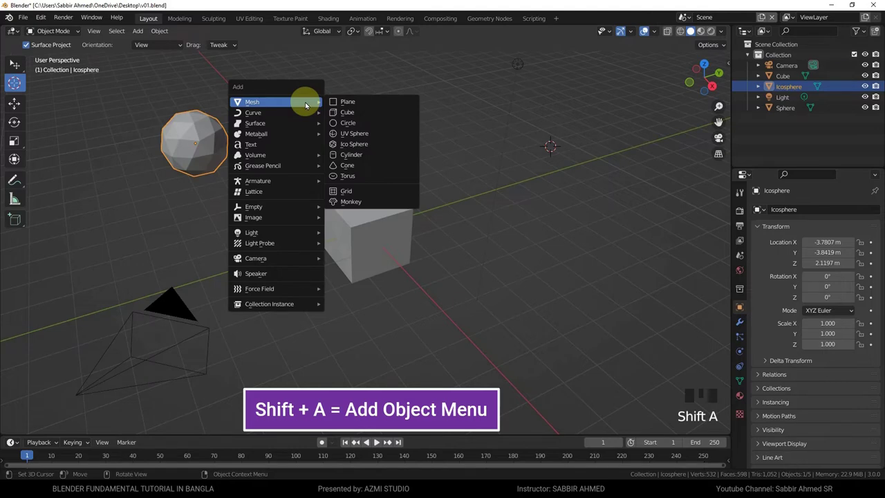
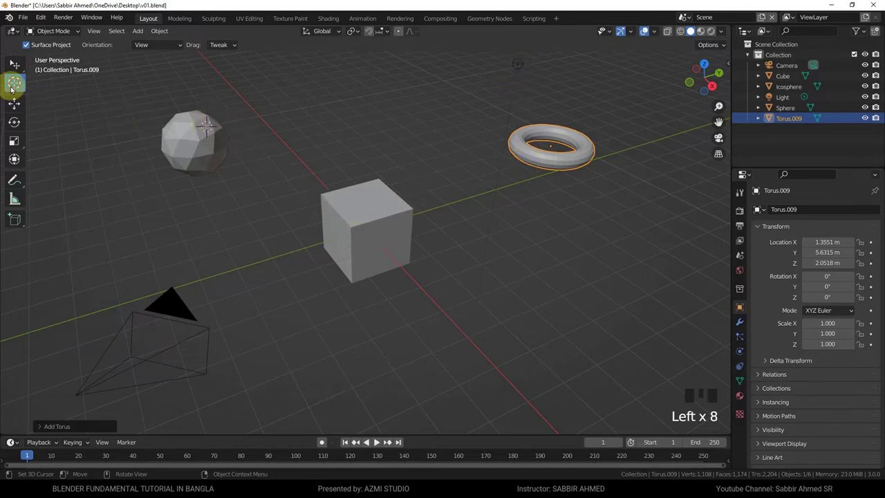
pyautogui.moveTo(17, 63); pyautogui.dragTo(13, 61)
# Reposition the 3D cursor and add a camera and a text object at new spots
pyautogui.rightClick(12, 60)
pyautogui.rightClick(13, 60)
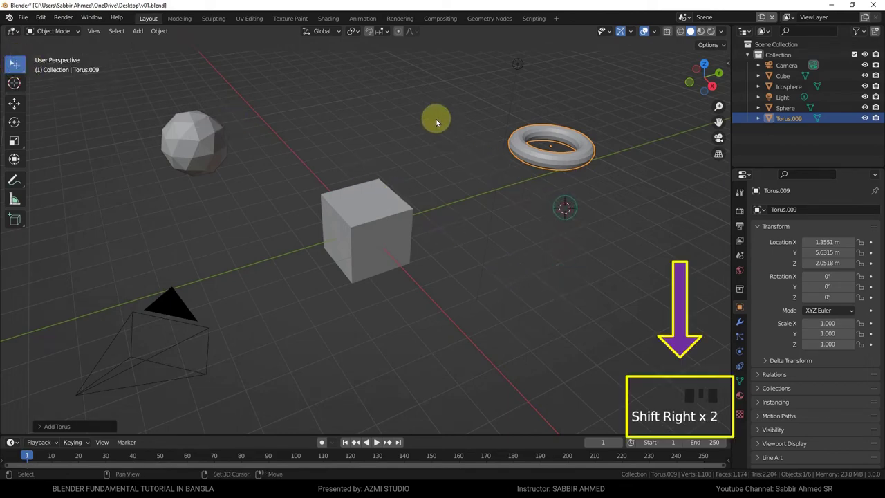
pyautogui.rightClick(12, 61)
pyautogui.rightClick(13, 61)
pyautogui.rightClick(12, 60)
pyautogui.rightClick(13, 61)
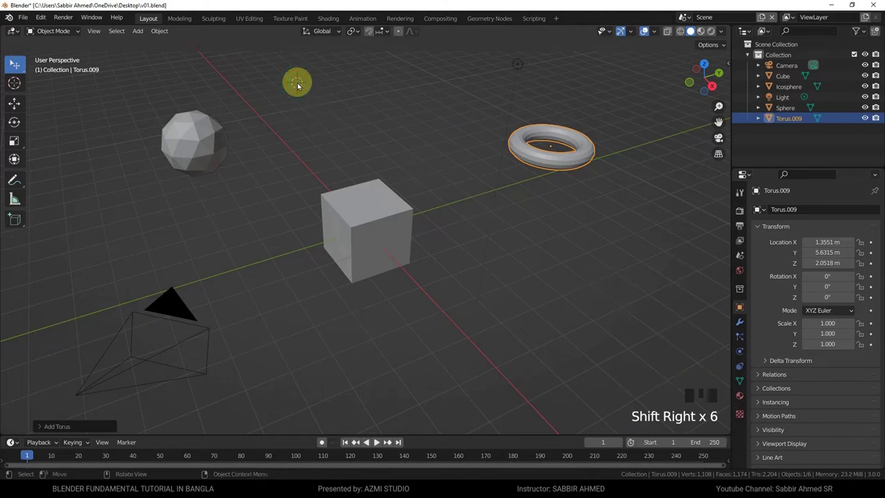
pyautogui.press('shift+a')
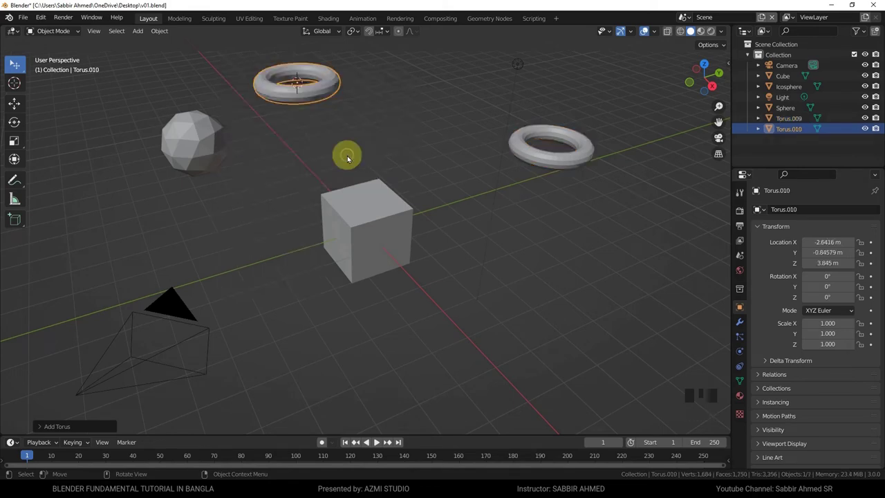
pyautogui.rightClick(12, 61)
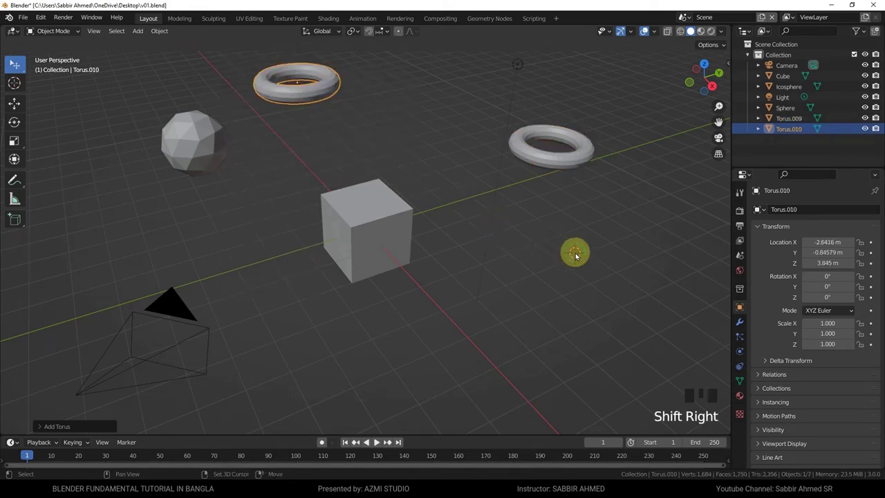
pyautogui.press('shift+a')
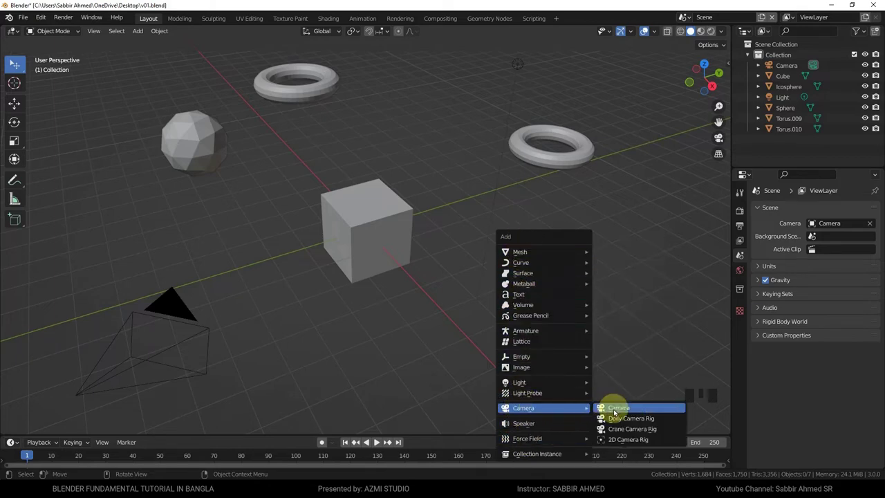
# Move the 3D cursor again and add a spot light and an icosphere
pyautogui.rightClick(13, 61)
pyautogui.press('shift+a')
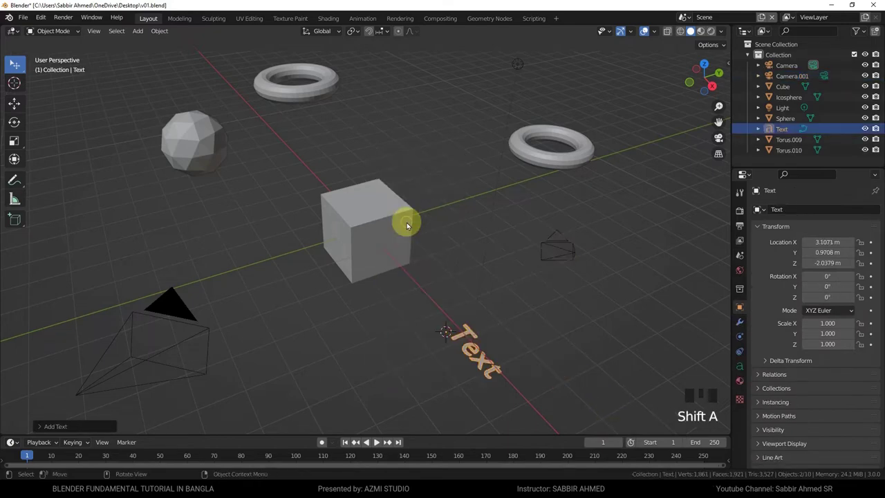
pyautogui.rightClick(12, 61)
pyautogui.press('shift+a')
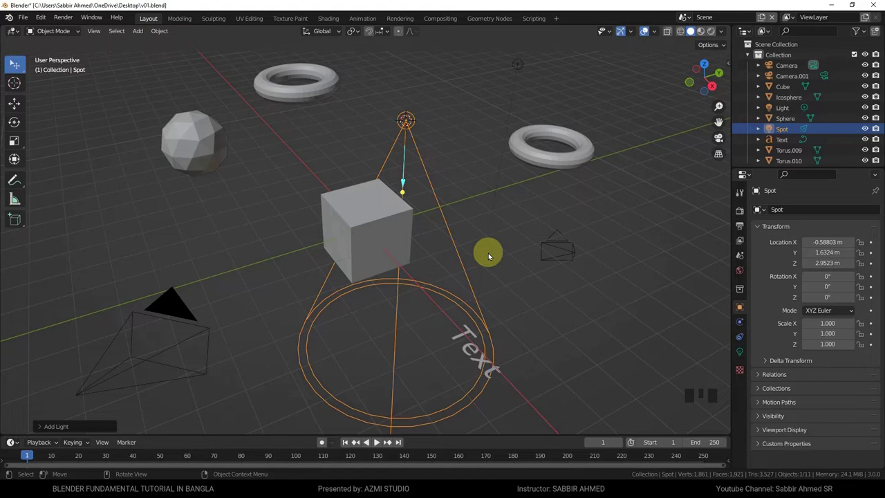
pyautogui.rightClick(236, 242)
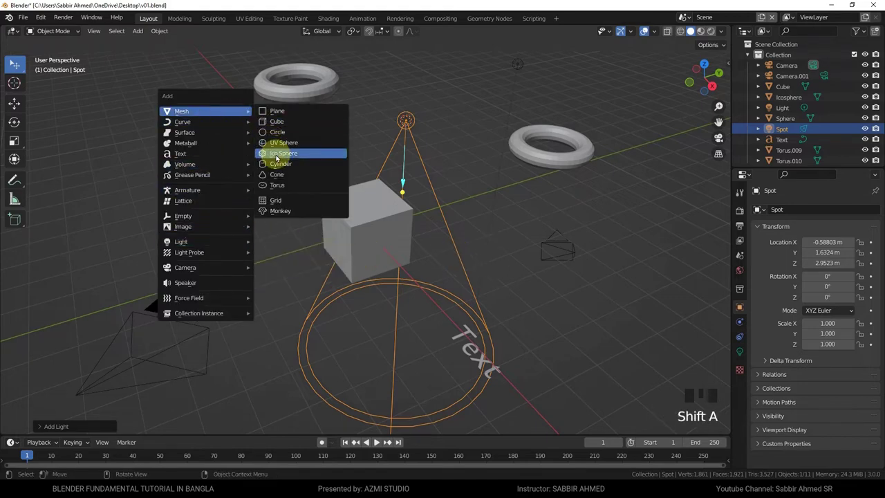
pyautogui.rightClick(13, 61)
pyautogui.press('shift+a')
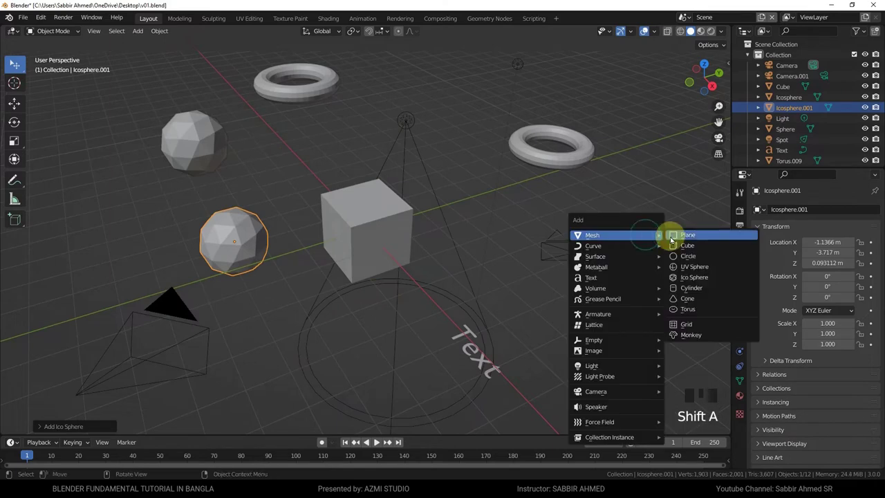
# Set further 3D cursor positions and add a torus and more objects there
pyautogui.rightClick(13, 61)
pyautogui.press('shift+a')
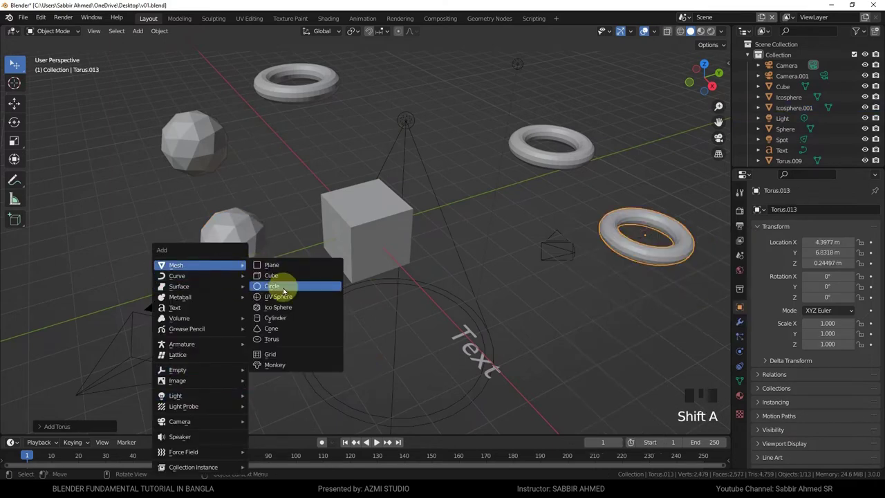
pyautogui.rightClick(13, 61)
pyautogui.press('shift+a')
pyautogui.rightClick(544, 300)
# Add a cone, a second cube and a metaball at new 3D cursor positions
pyautogui.press('shift+a')
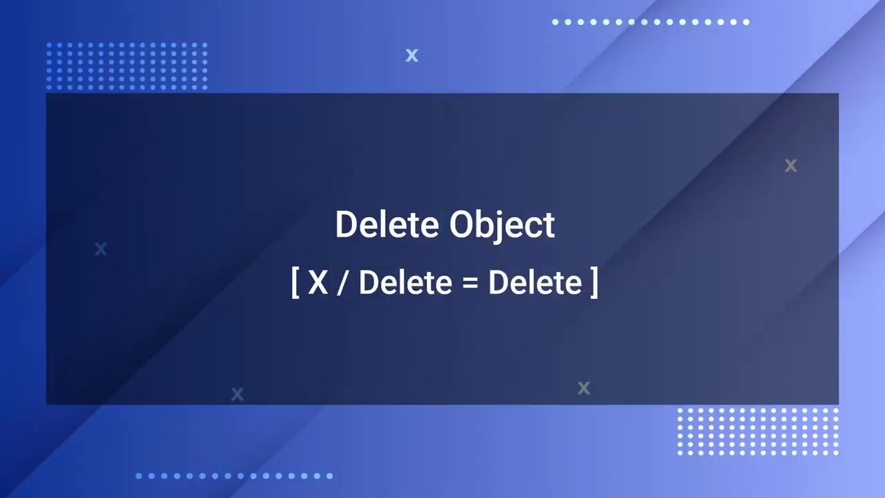
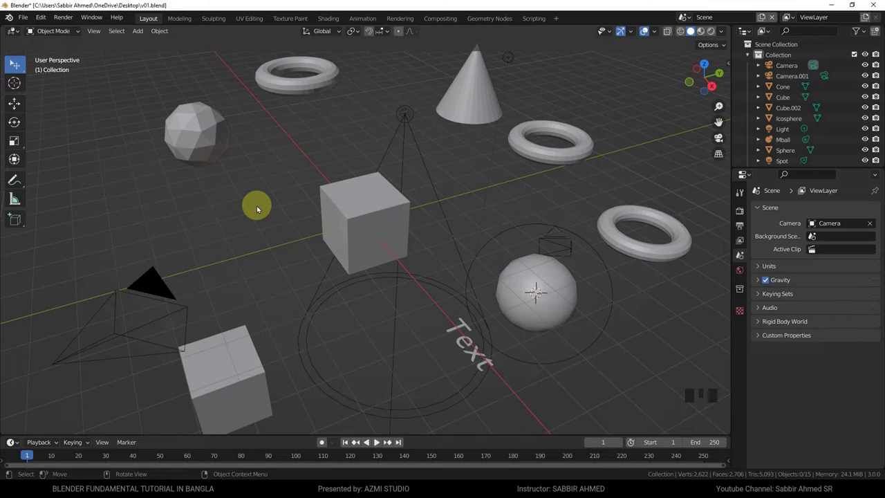
# Select the icosphere, central cube and one torus together for deletion
pyautogui.click(218, 128)
pyautogui.click(404, 202)
pyautogui.click(654, 239)
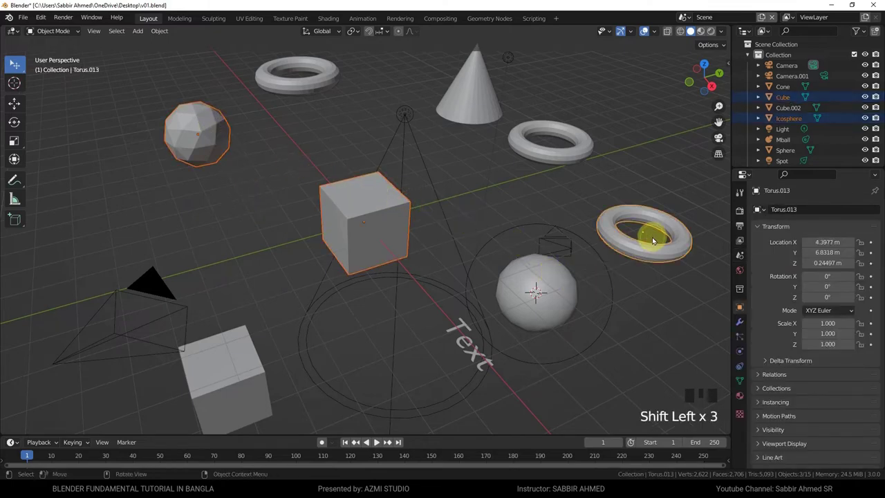
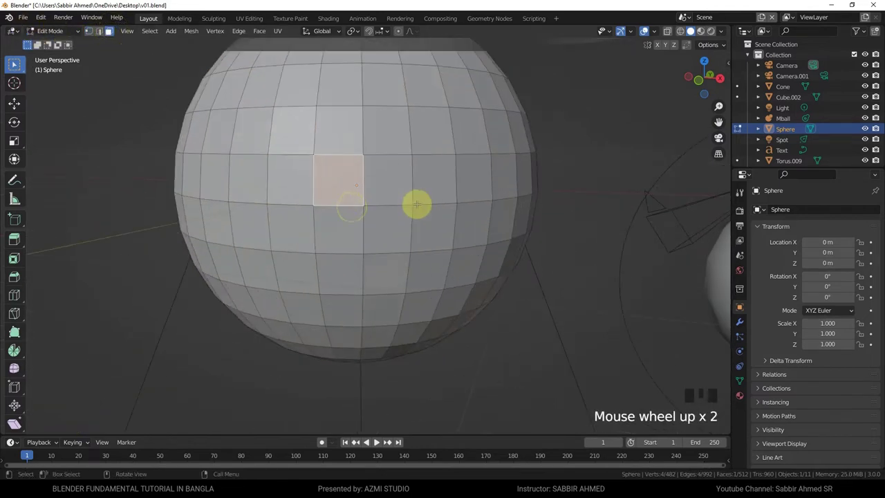
# Delete faces of the sphere mesh twice with X, undoing each time so it stays intact
pyautogui.press('x')
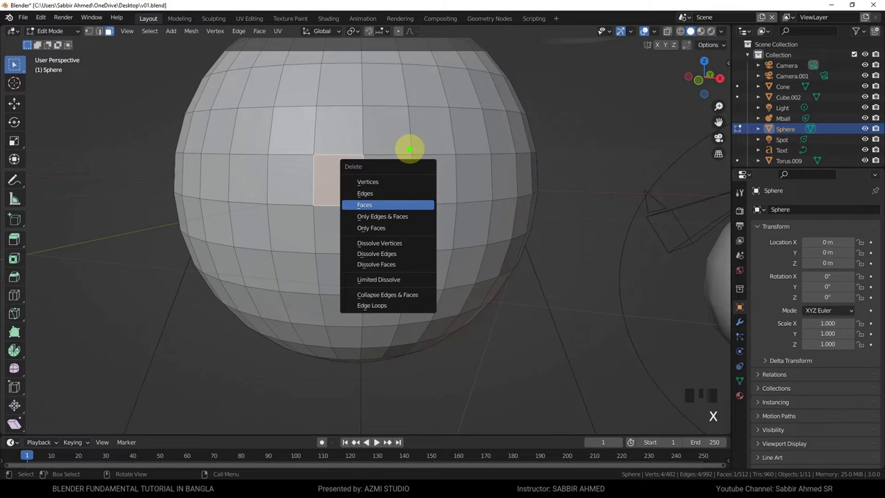
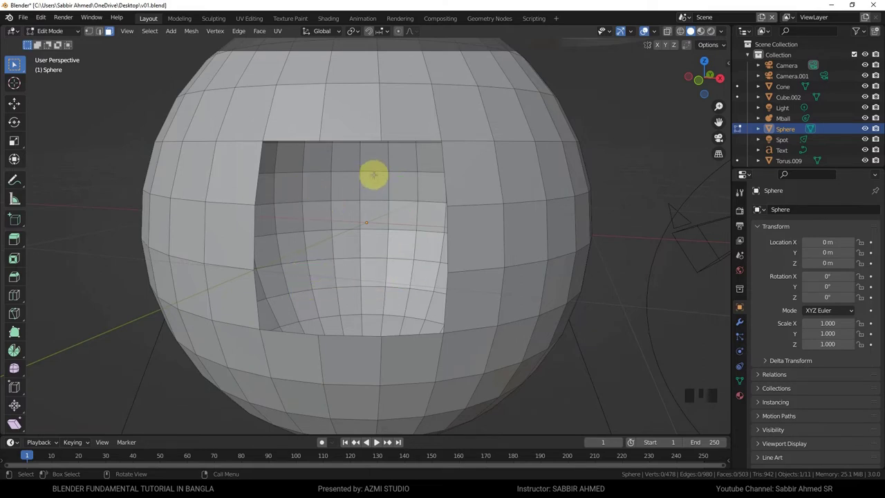
pyautogui.press('ctrl+z')
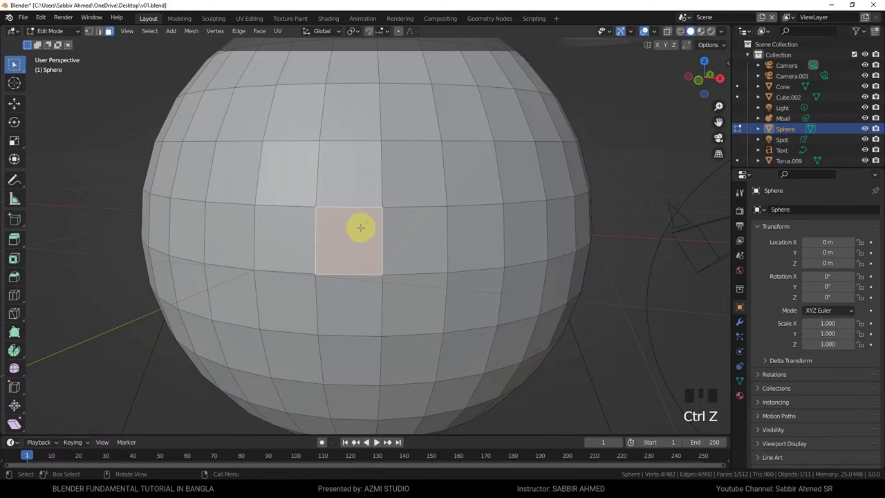
pyautogui.press('x')
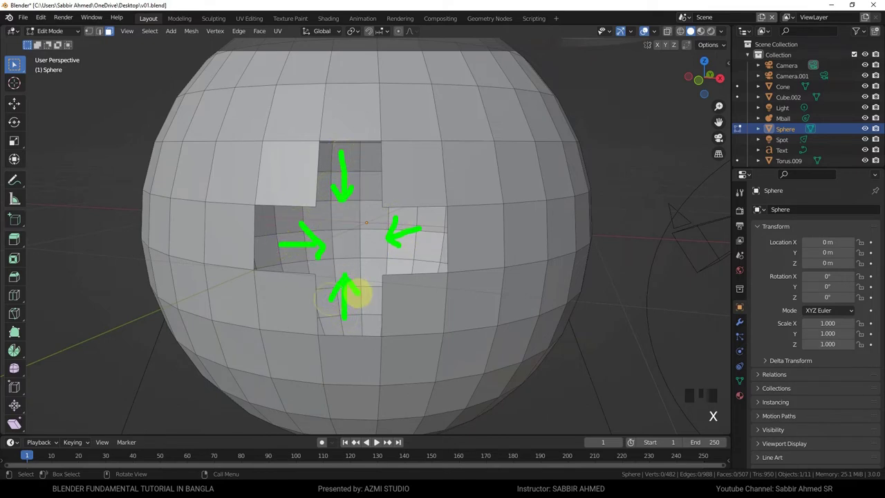
pyautogui.press('ctrl+z')
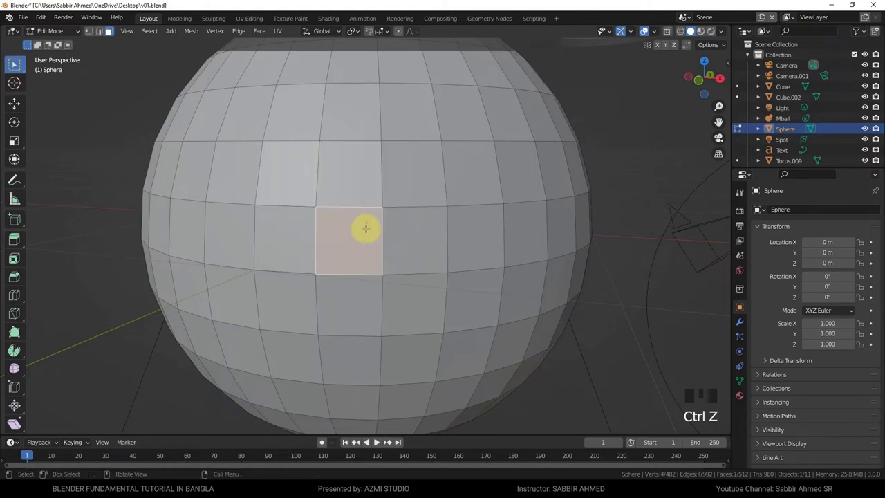
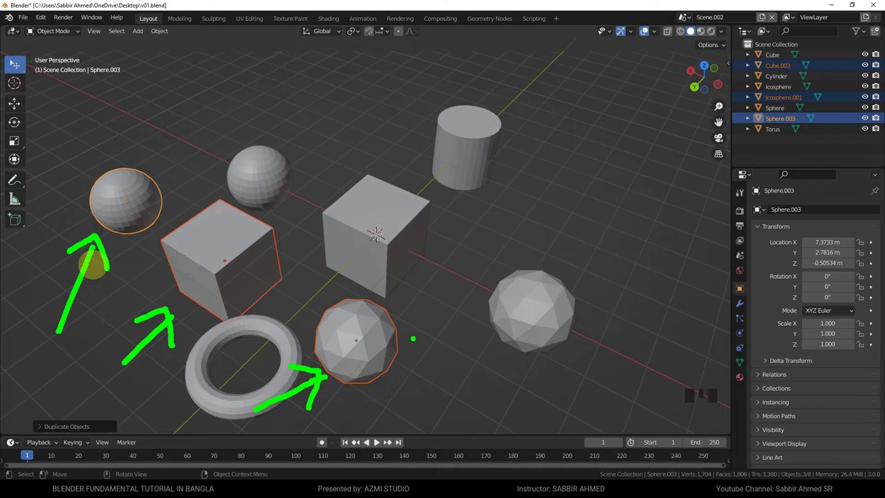
# Undo the move so the duplicates sit on their originals, then deselect everything
pyautogui.press('ctrl+z')
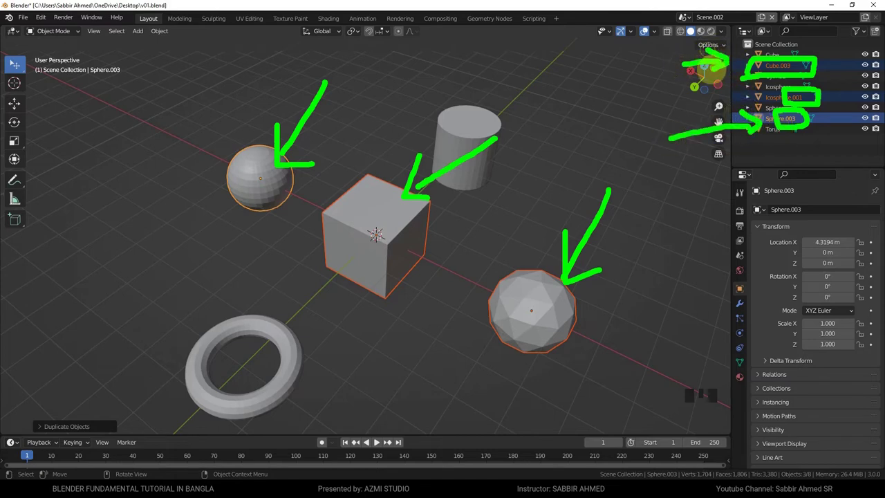
pyautogui.click(439, 250)
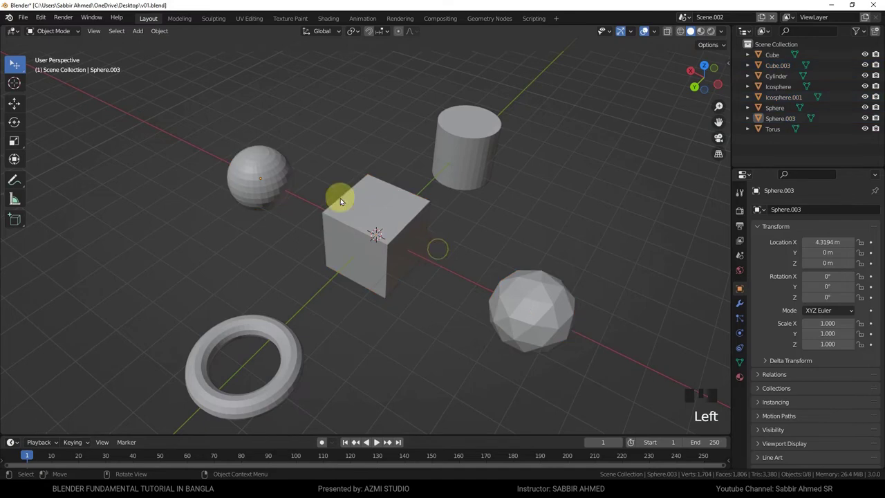
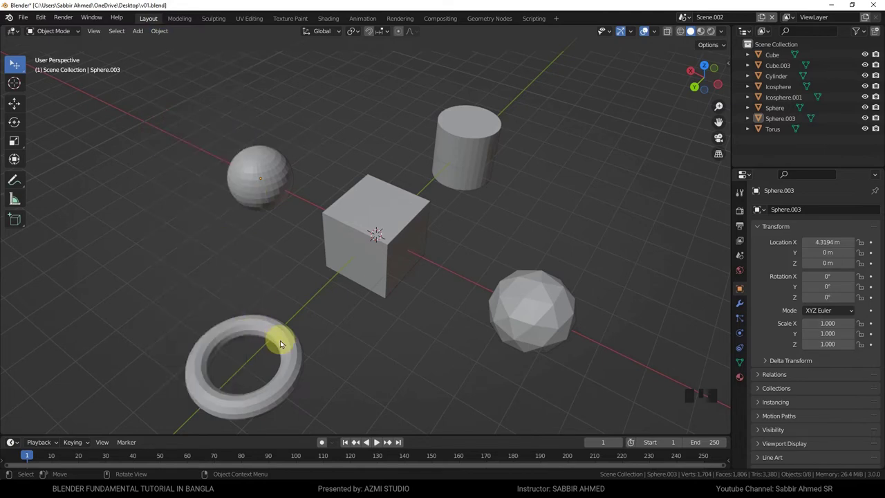
# Select the torus and cylinder and make linked duplicates of them with Alt+D
pyautogui.click(283, 342)
pyautogui.click(487, 139)
pyautogui.scroll(-3)
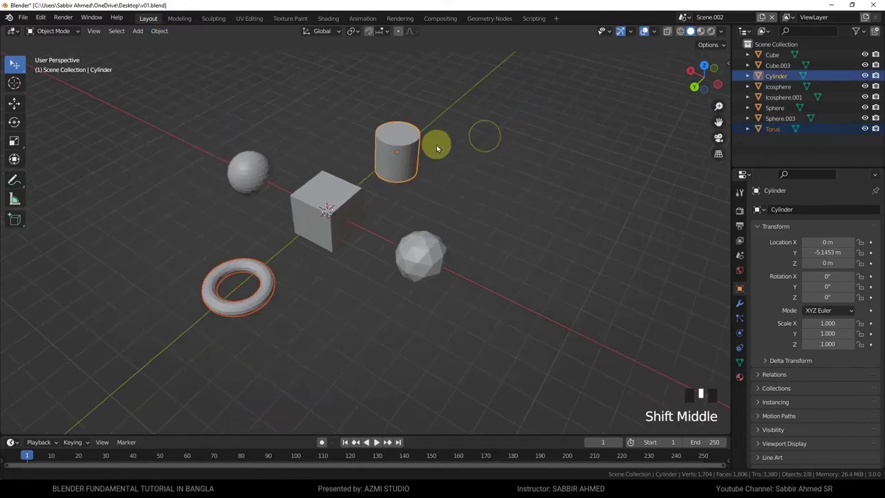
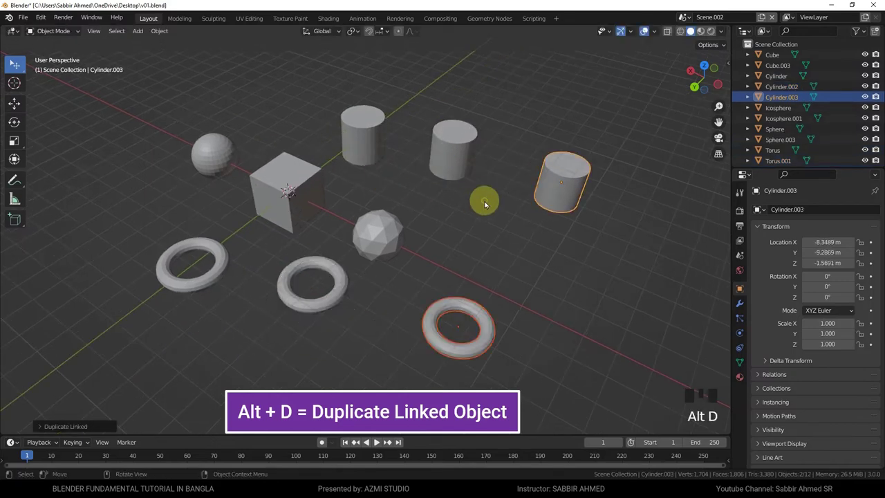
pyautogui.scroll(-3)
pyautogui.press('alt+d')
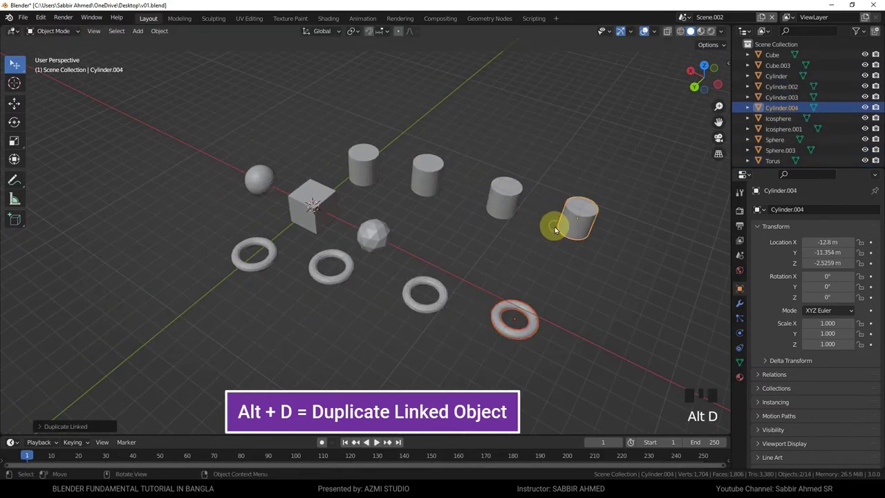
# Orbit around the rows of linked cylinder and torus copies and pick among them
pyautogui.moveTo(557, 229); pyautogui.dragTo(513, 225)
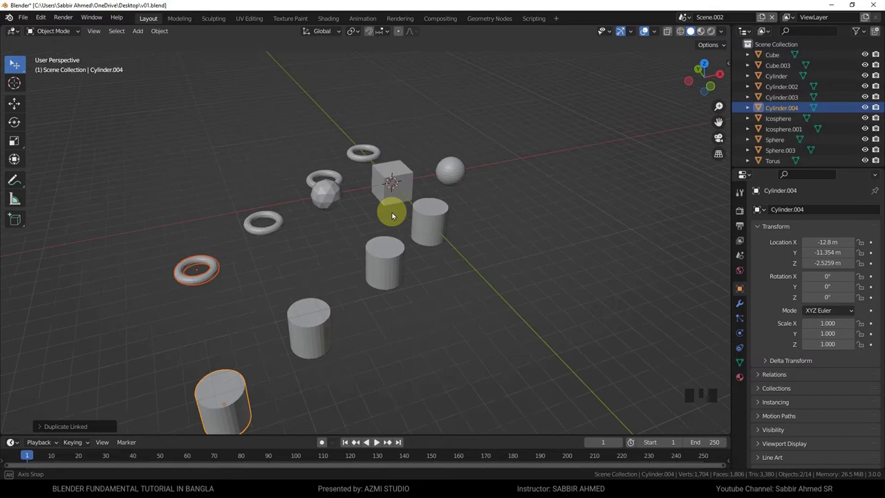
pyautogui.moveTo(394, 214); pyautogui.dragTo(442, 202)
pyautogui.click(442, 201)
pyautogui.click(397, 242)
pyautogui.moveTo(332, 301); pyautogui.dragTo(324, 305)
pyautogui.click(235, 363)
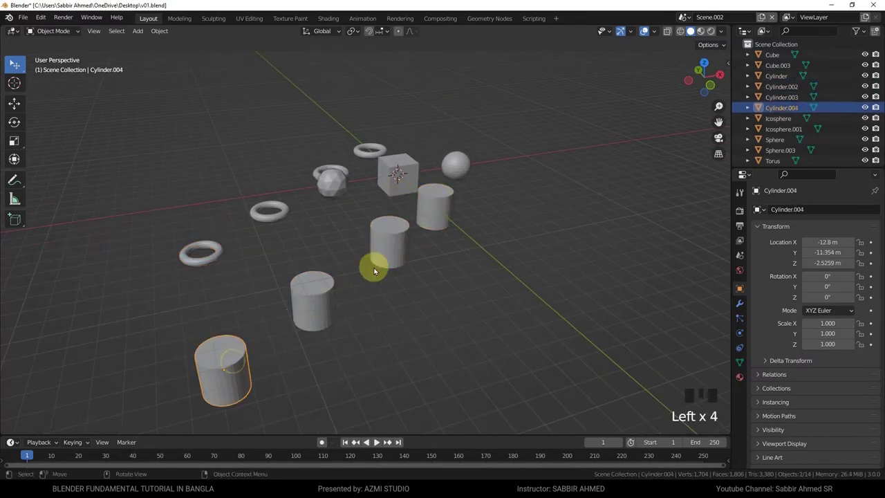
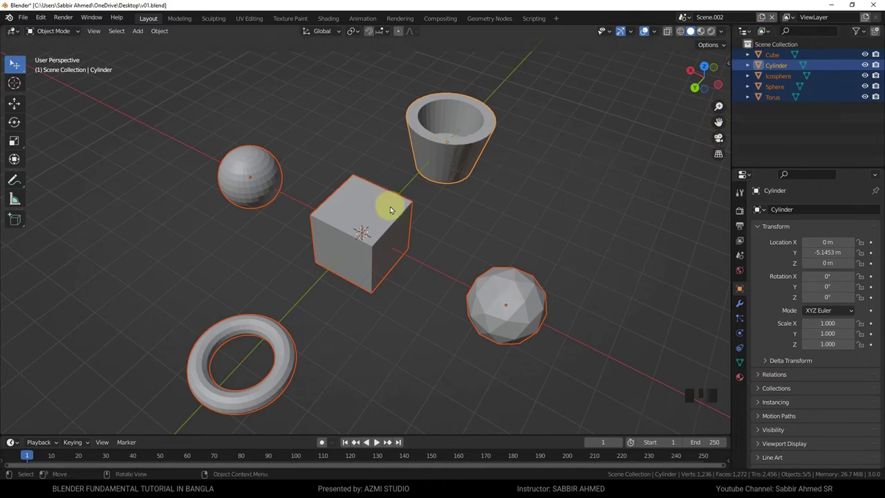
# Join the five selected shapes into one Cylinder object, then undo the join
pyautogui.moveTo(164, 37); pyautogui.dragTo(249, 136)
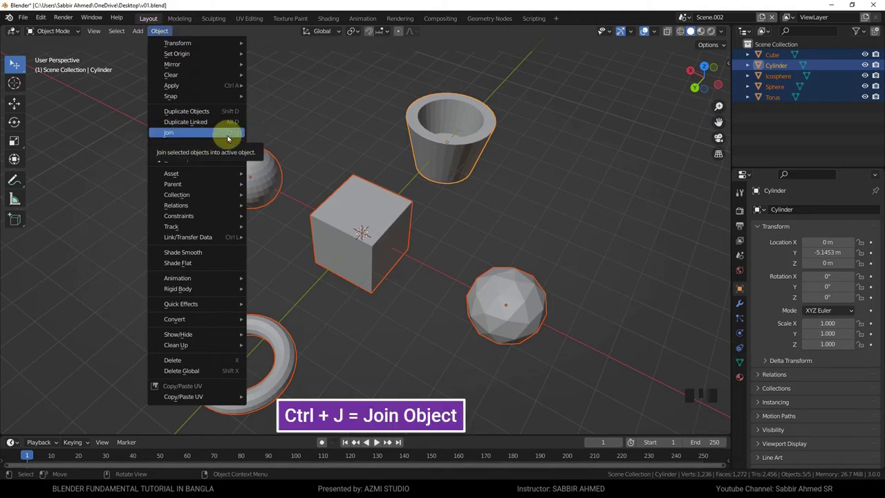
pyautogui.doubleClick(475, 215)
pyautogui.press('g')
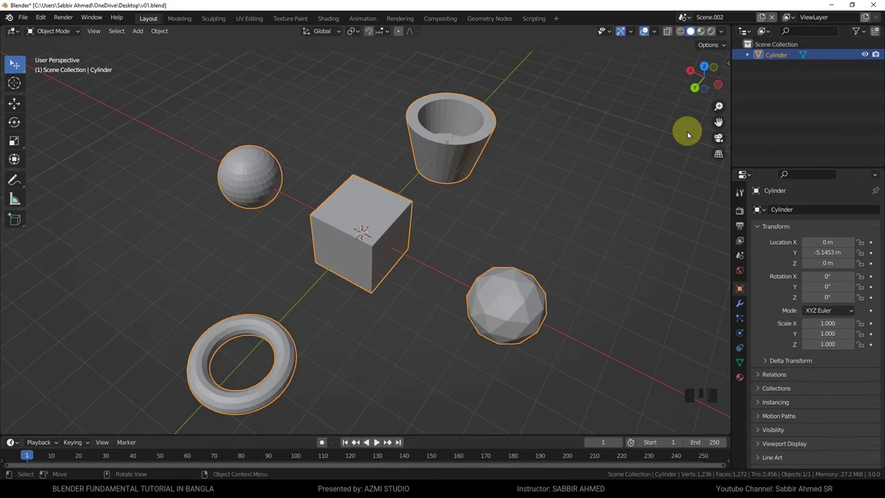
pyautogui.press('ctrl+z')
pyautogui.press('ctrl+z')
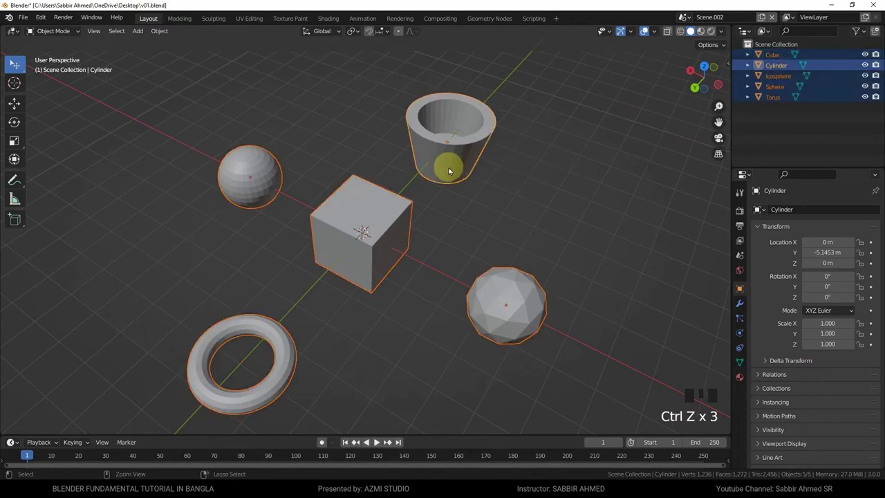
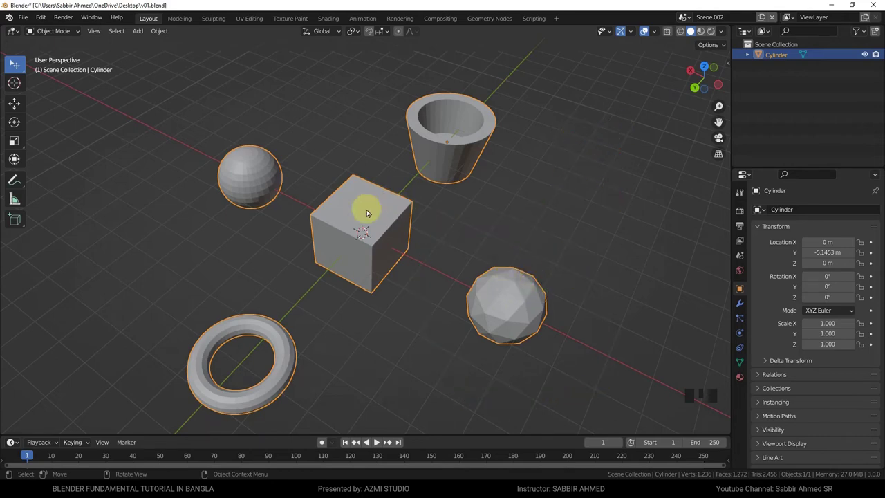
# Select the merged Cylinder object and enter Edit Mode on its mesh
pyautogui.press('alt+z')
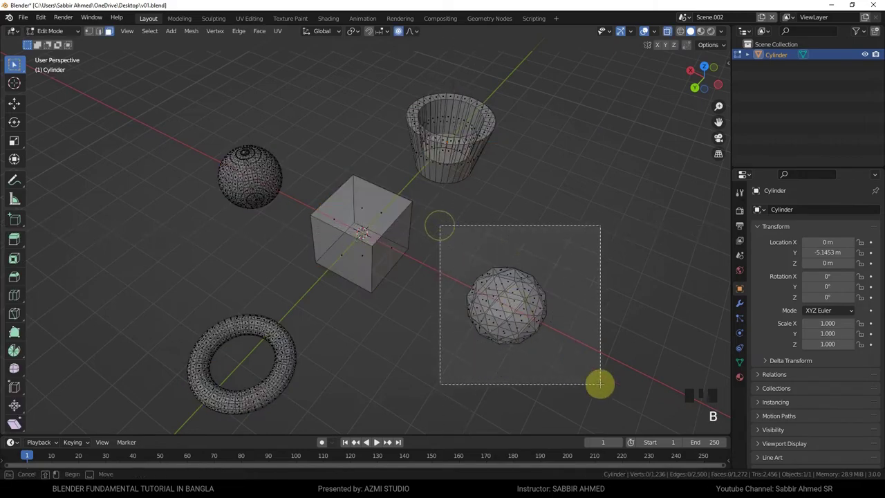
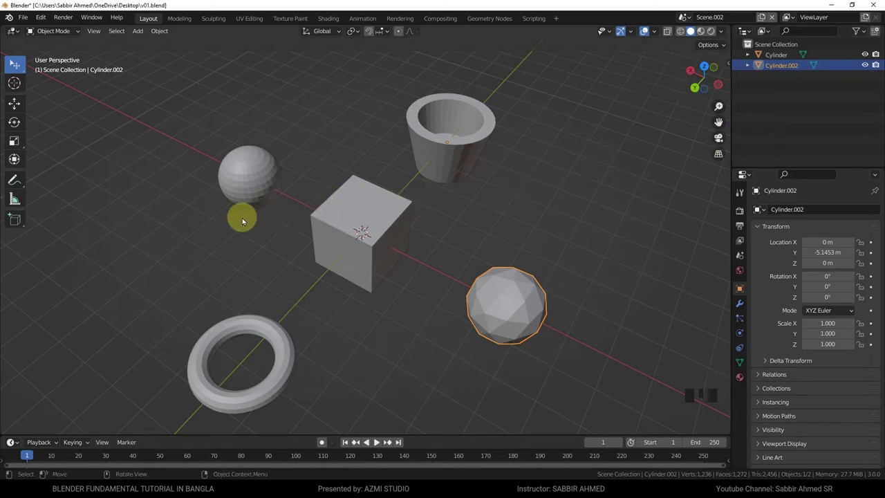
pyautogui.moveTo(244, 230); pyautogui.dragTo(370, 234)
pyautogui.scroll(3)
pyautogui.click(390, 241)
pyautogui.press('alt+z')
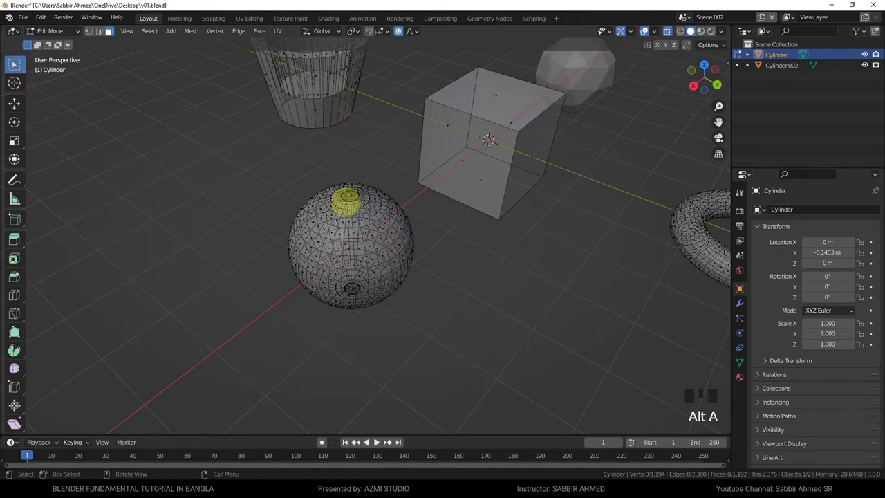
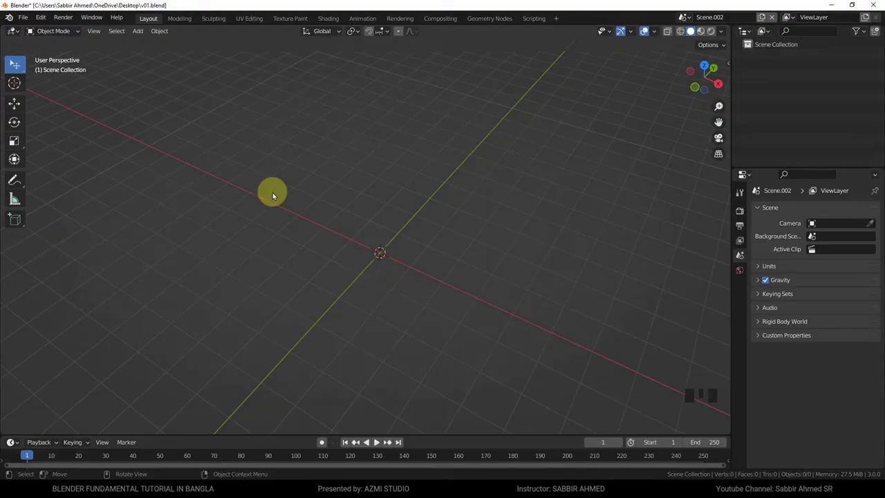
# Enable the Add Mesh: Extra Objects add-on in Preferences
pyautogui.moveTo(12, 61); pyautogui.dragTo(117, 35)
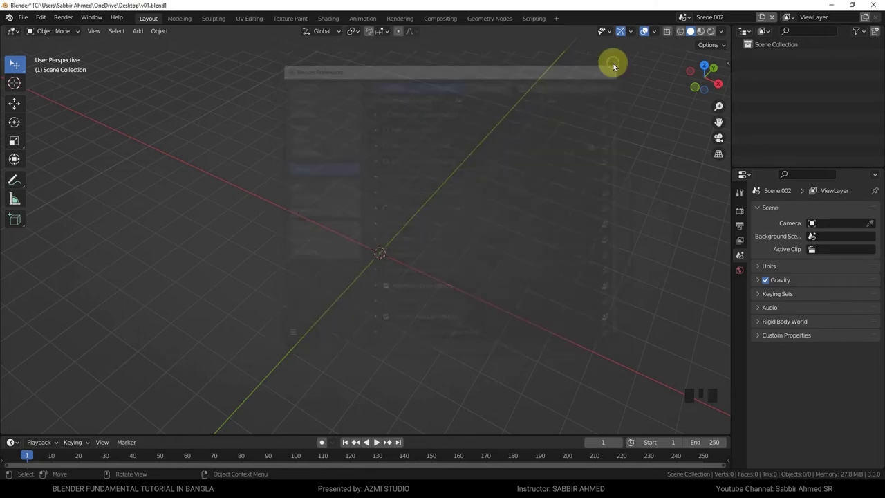
# Browse the Add menu's mesh shapes to place a torus at the world origin
pyautogui.press('shift+a')
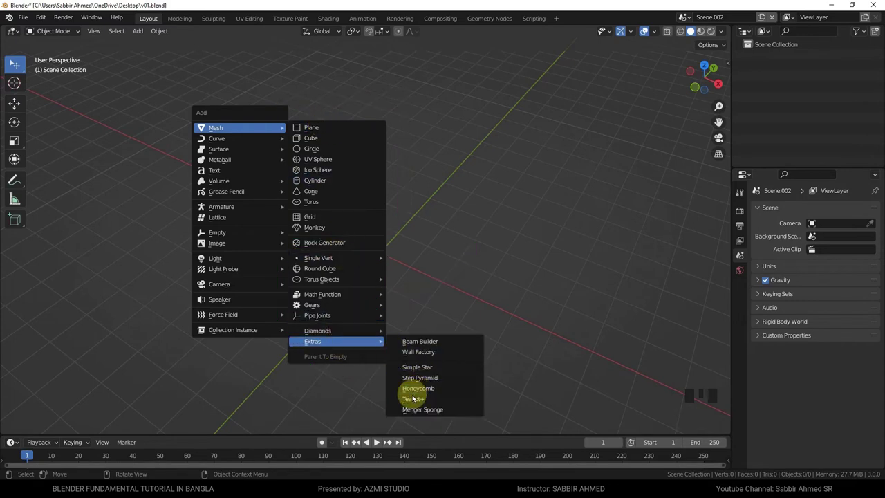
pyautogui.scroll(-3)
pyautogui.moveTo(554, 170); pyautogui.dragTo(580, 193)
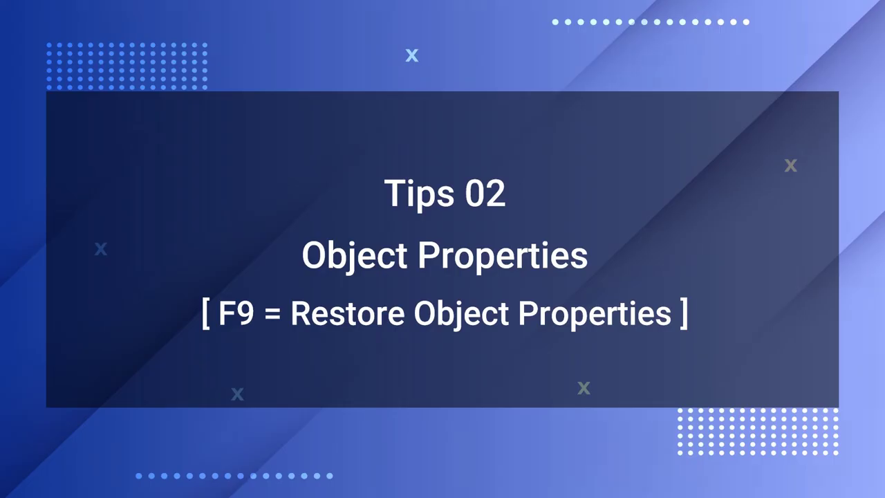
pyautogui.press('shift+a')
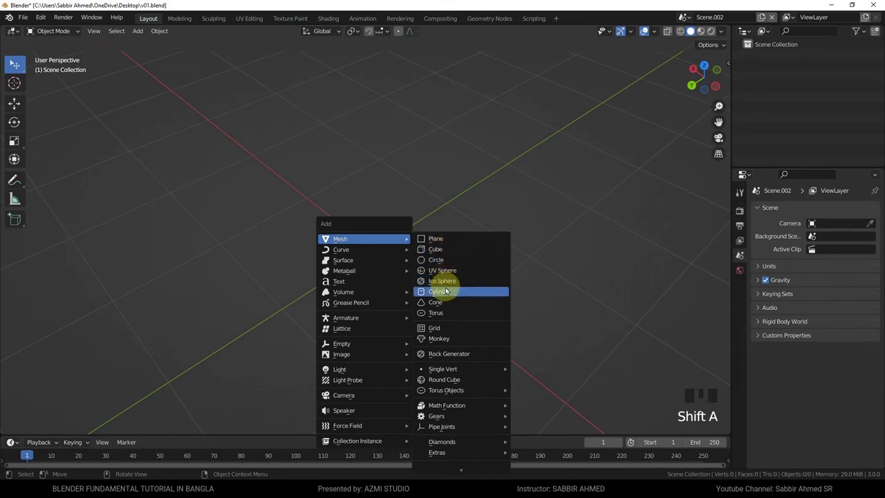
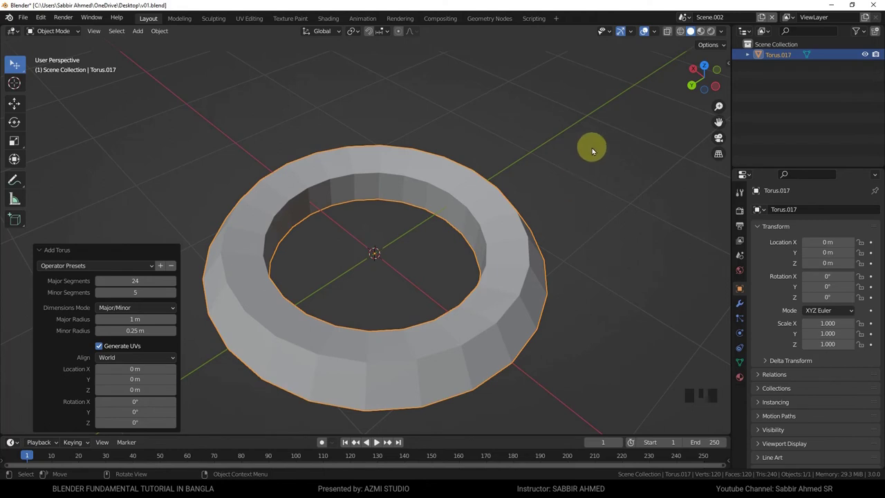
# Adjust the new torus's major and minor segment counts in the Add Torus panel
pyautogui.click(595, 149)
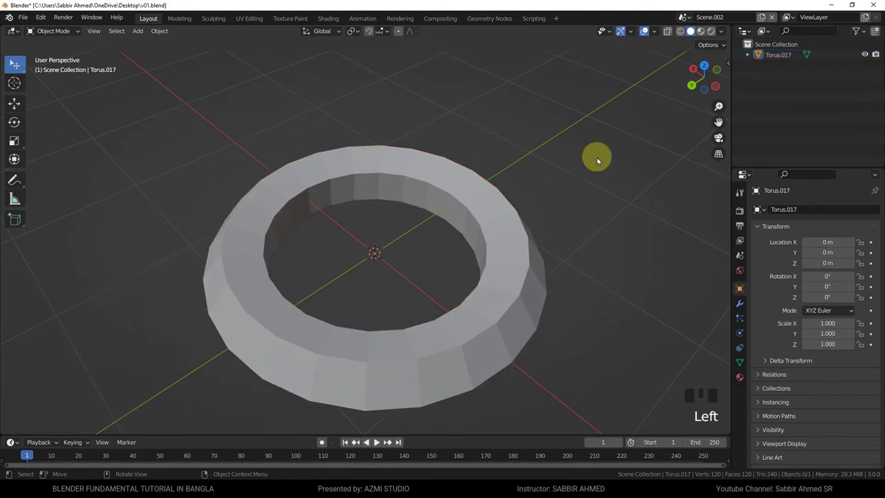
pyautogui.moveTo(583, 215); pyautogui.dragTo(72, 397)
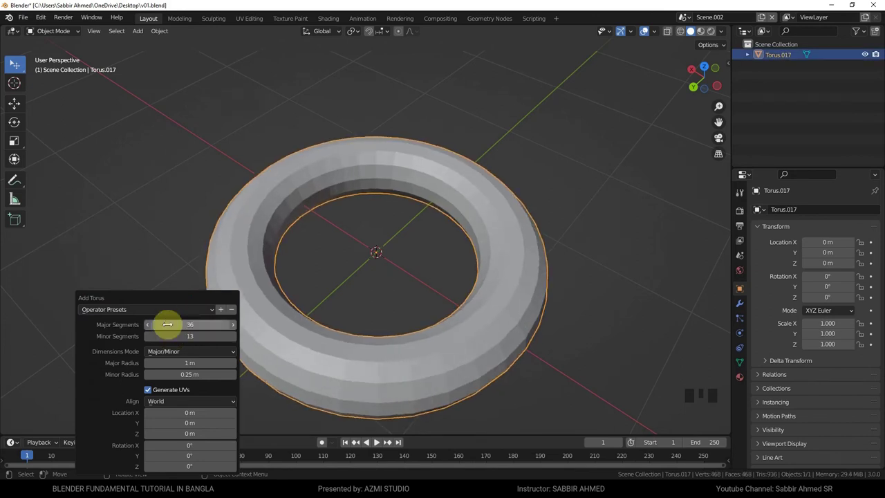
pyautogui.click(532, 160)
pyautogui.click(511, 196)
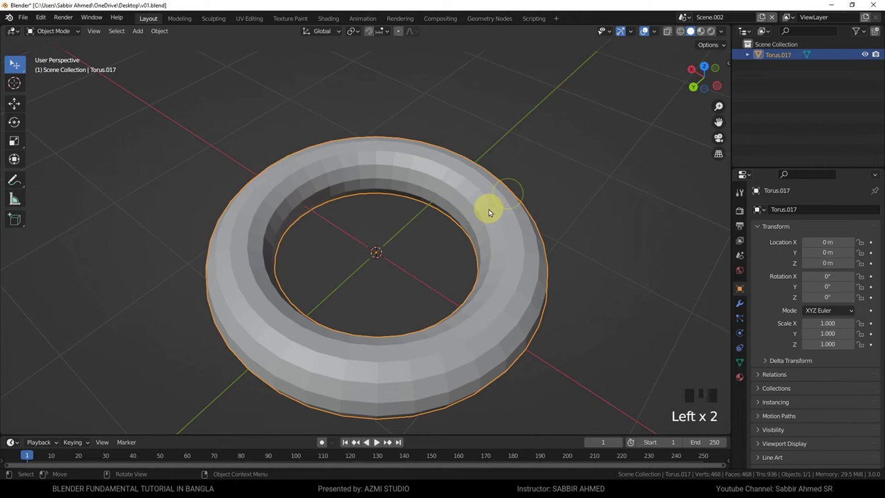
# Toggle Edit Mode and recall the Add Torus operator panel with F9
pyautogui.press('Tab')
pyautogui.press('Tab')
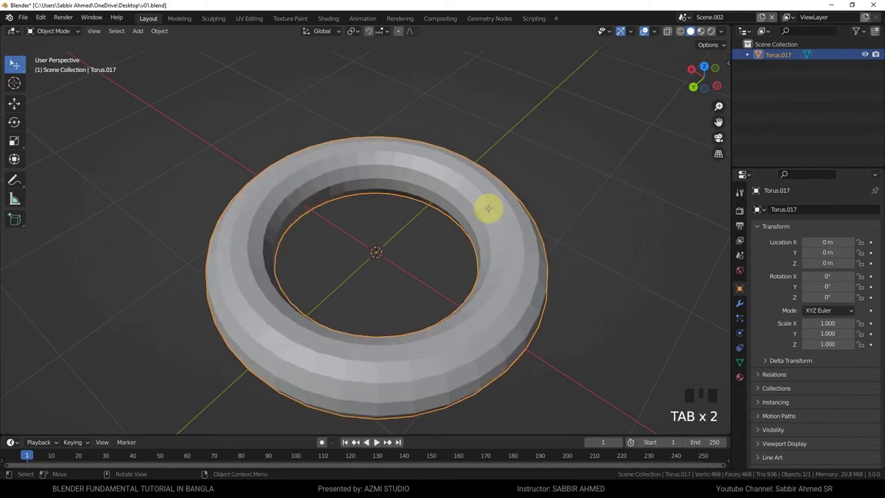
pyautogui.scroll(-3)
pyautogui.press('F9')
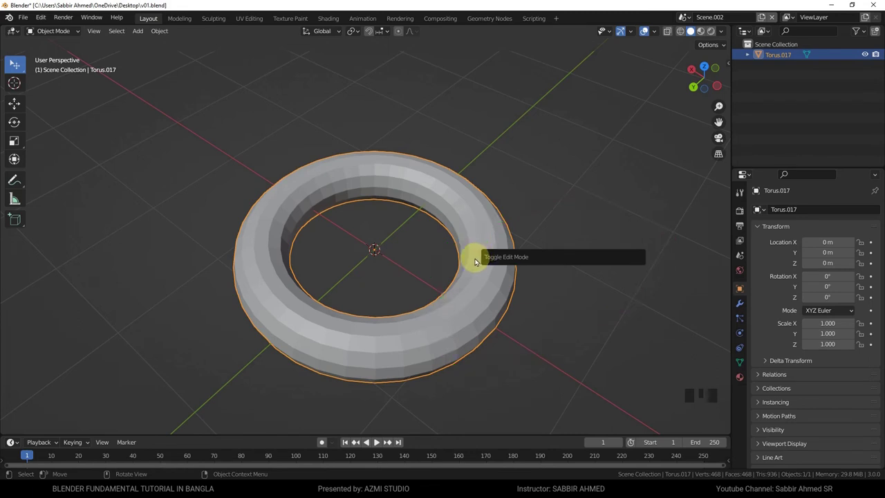
# Bring up the Add menu again in the emptied scene
pyautogui.press('shift+a')
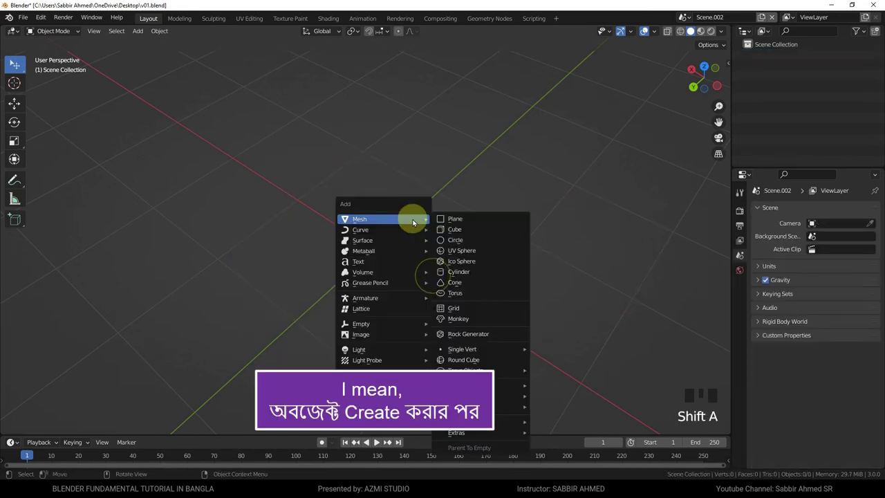
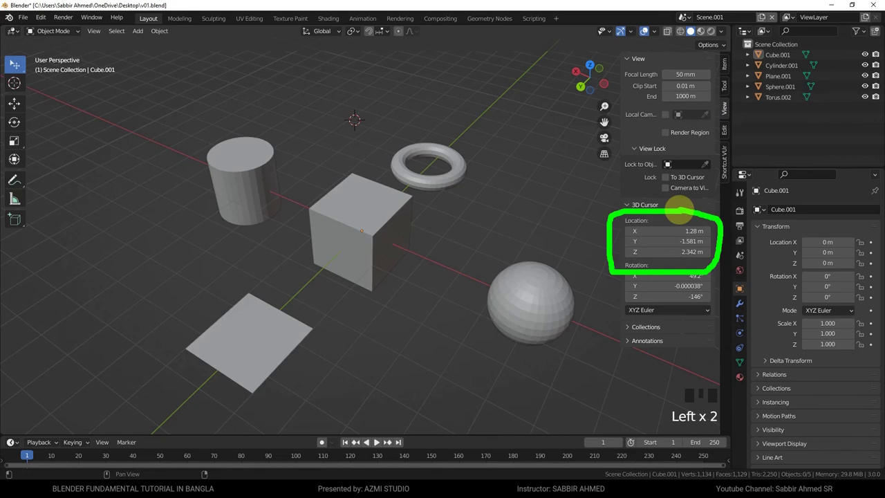
# Place the 3D cursor at several spots around the plane and behind the cube
pyautogui.rightClick(517, 228)
pyautogui.rightClick(409, 334)
pyautogui.rightClick(223, 272)
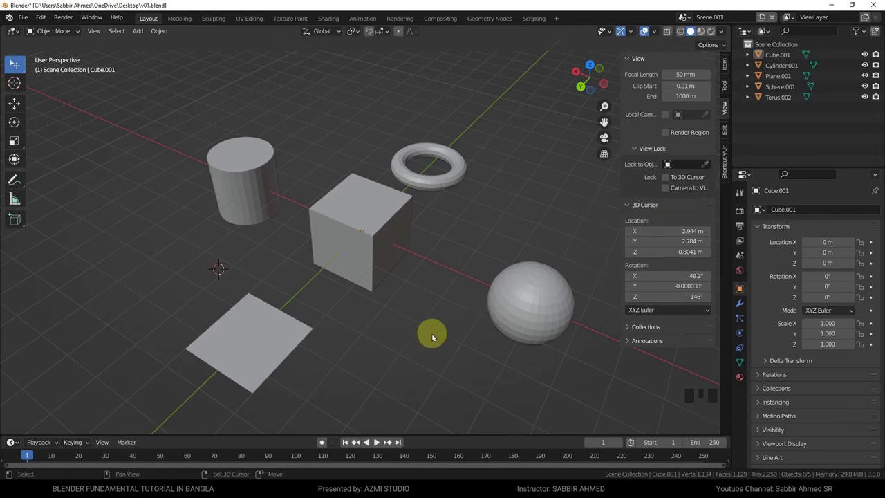
pyautogui.rightClick(417, 338)
pyautogui.rightClick(501, 235)
pyautogui.rightClick(345, 153)
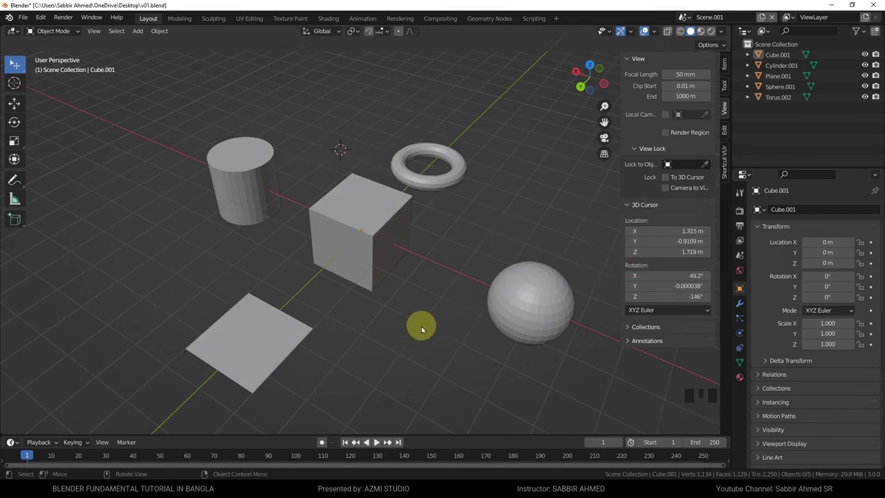
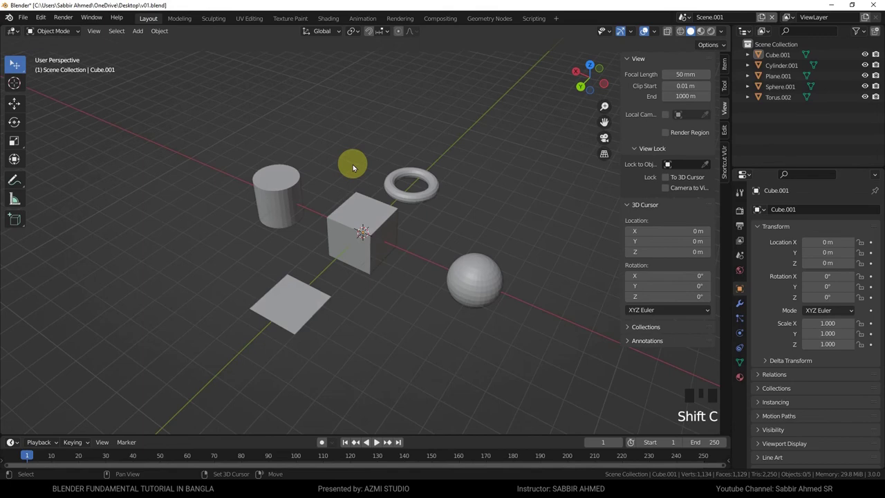
# Zoom in toward the sphere to reach its top pole vertex
pyautogui.scroll(3)
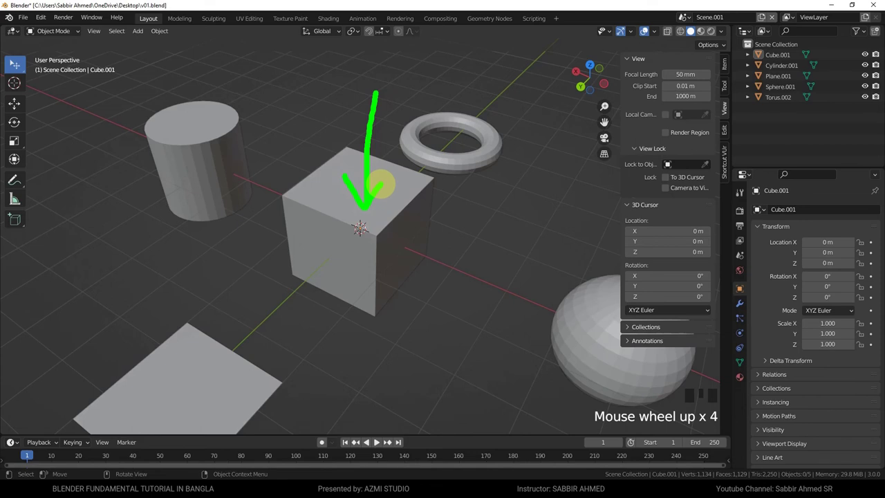
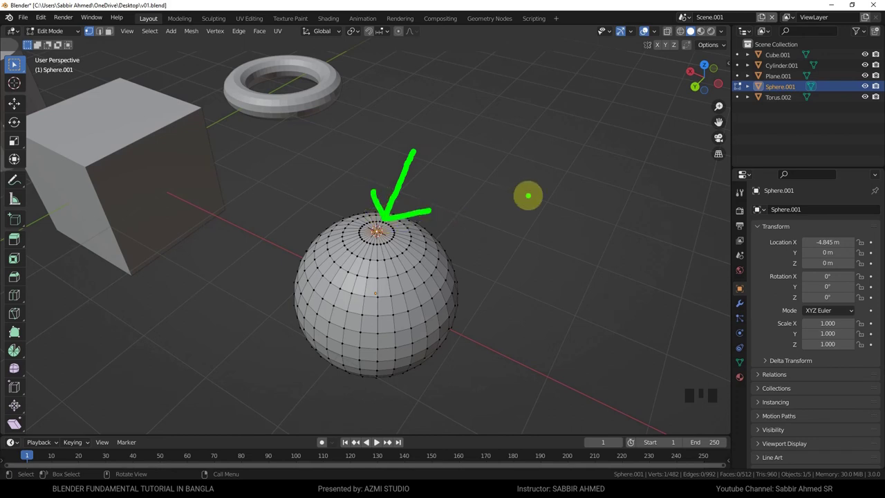
# Snap the 3D cursor to the sphere's top vertex and move the torus onto it
pyautogui.scroll(-3)
pyautogui.click(343, 103)
pyautogui.scroll(-3)
pyautogui.press('shift+s')
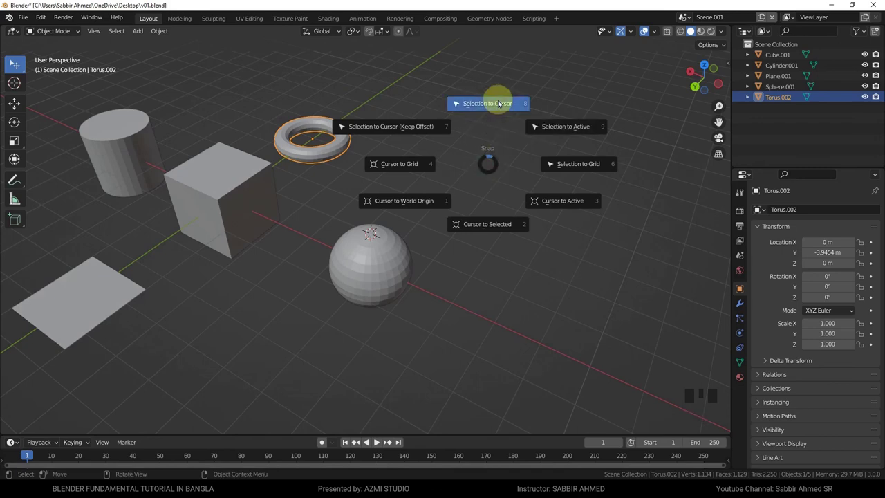
pyautogui.scroll(3)
pyautogui.scroll(-3)
pyautogui.click(266, 204)
pyautogui.moveTo(264, 203); pyautogui.dragTo(335, 218)
# Snap the cube to the cursor and raise it along Z above the torus
pyautogui.press('shift+s')
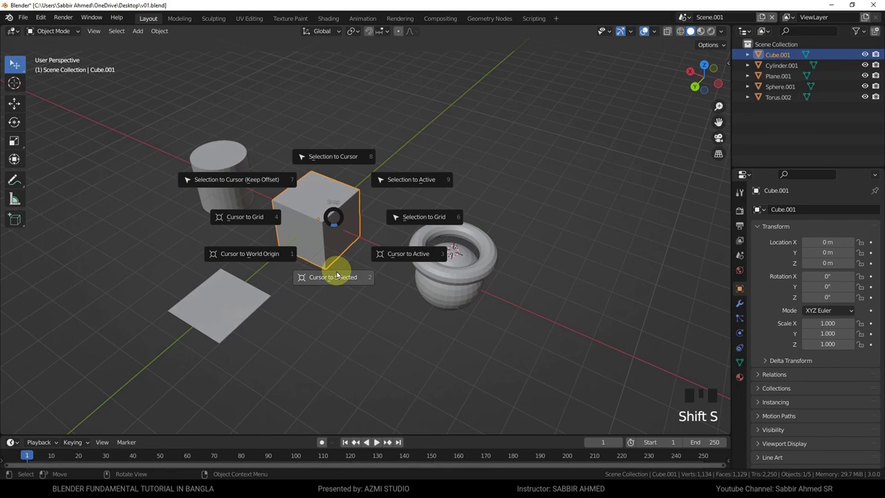
pyautogui.press('g')
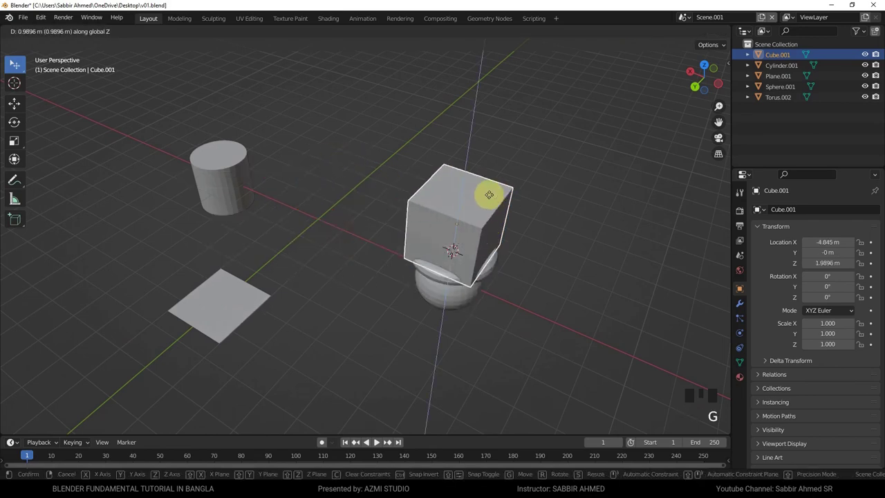
pyautogui.moveTo(491, 229); pyautogui.dragTo(520, 192)
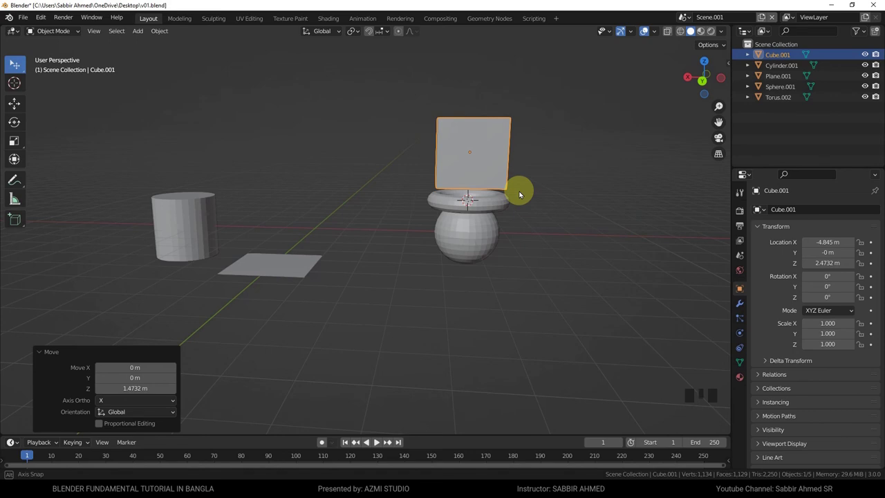